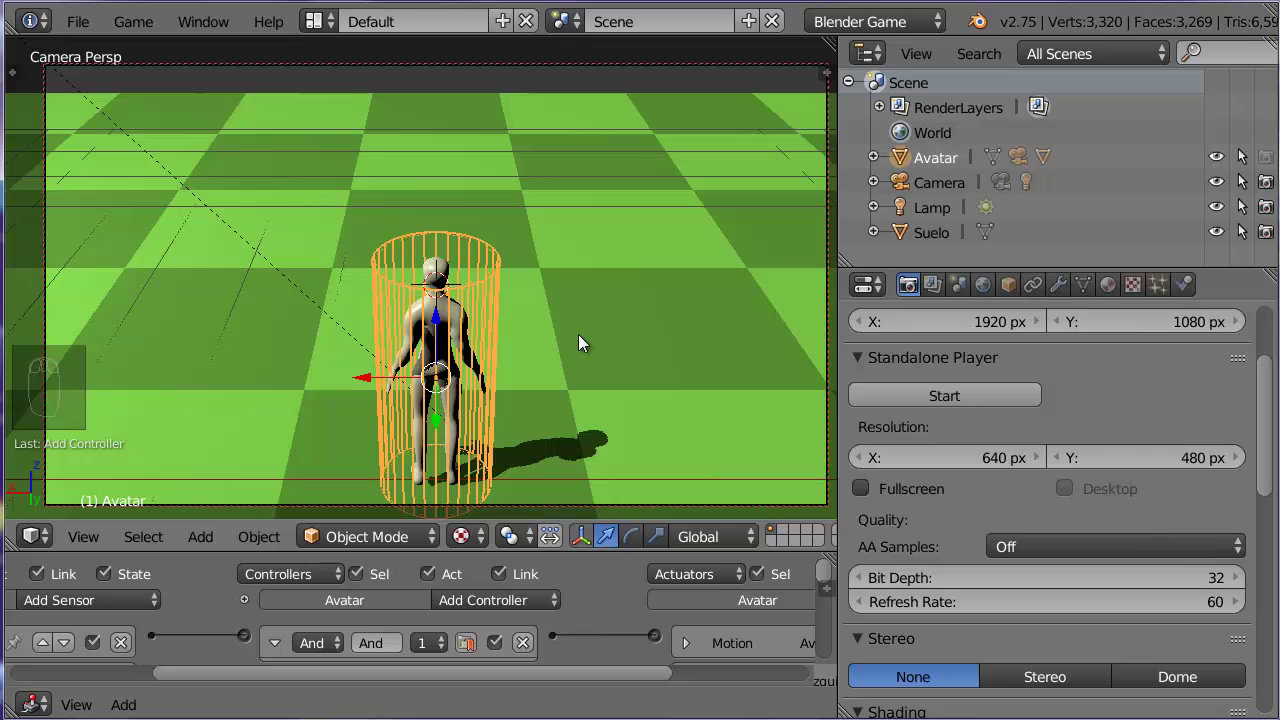
# Step: Snap the 3D cursor to the Avatar's selected top face and return to Object Mode
pyautogui.press('Tab')
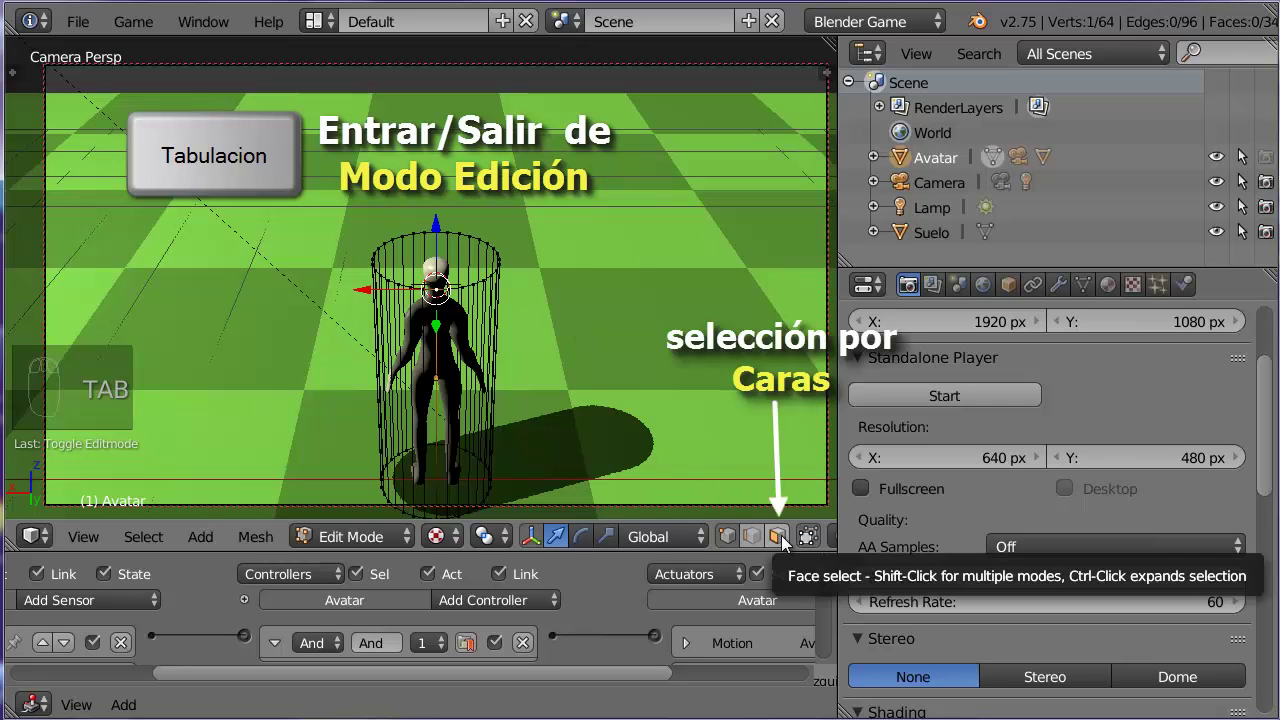
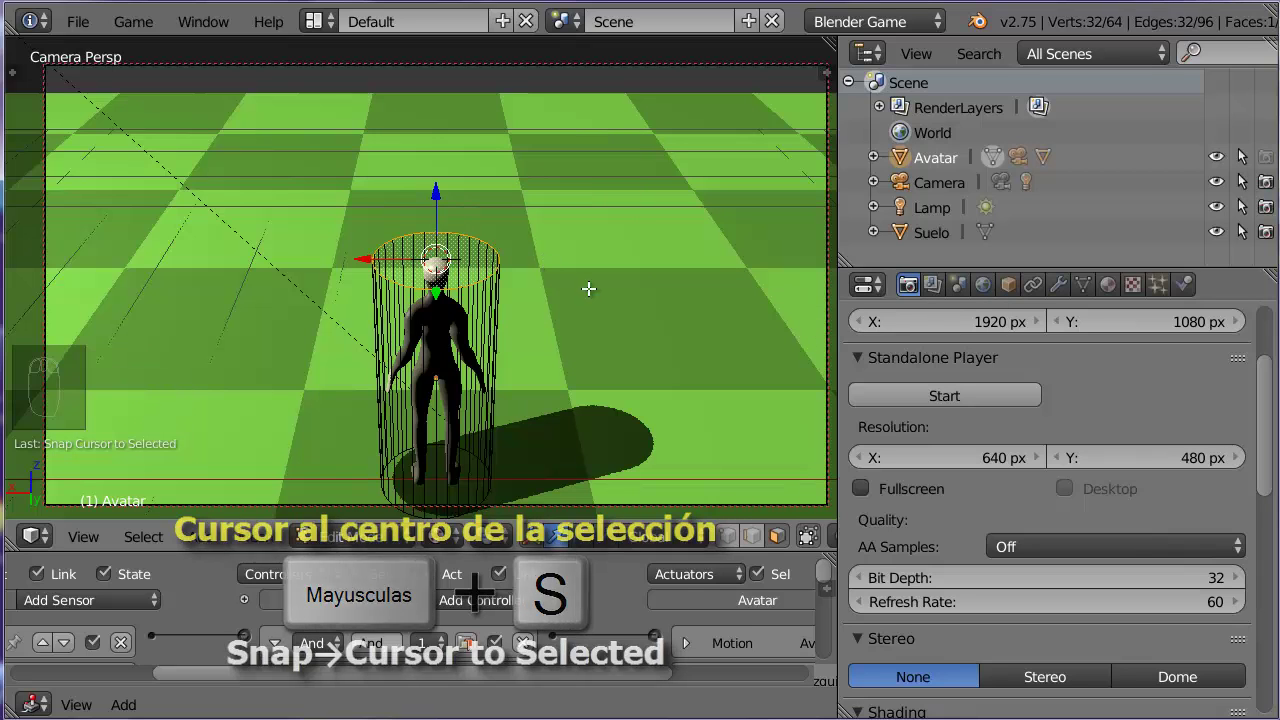
pyautogui.press('Tab')
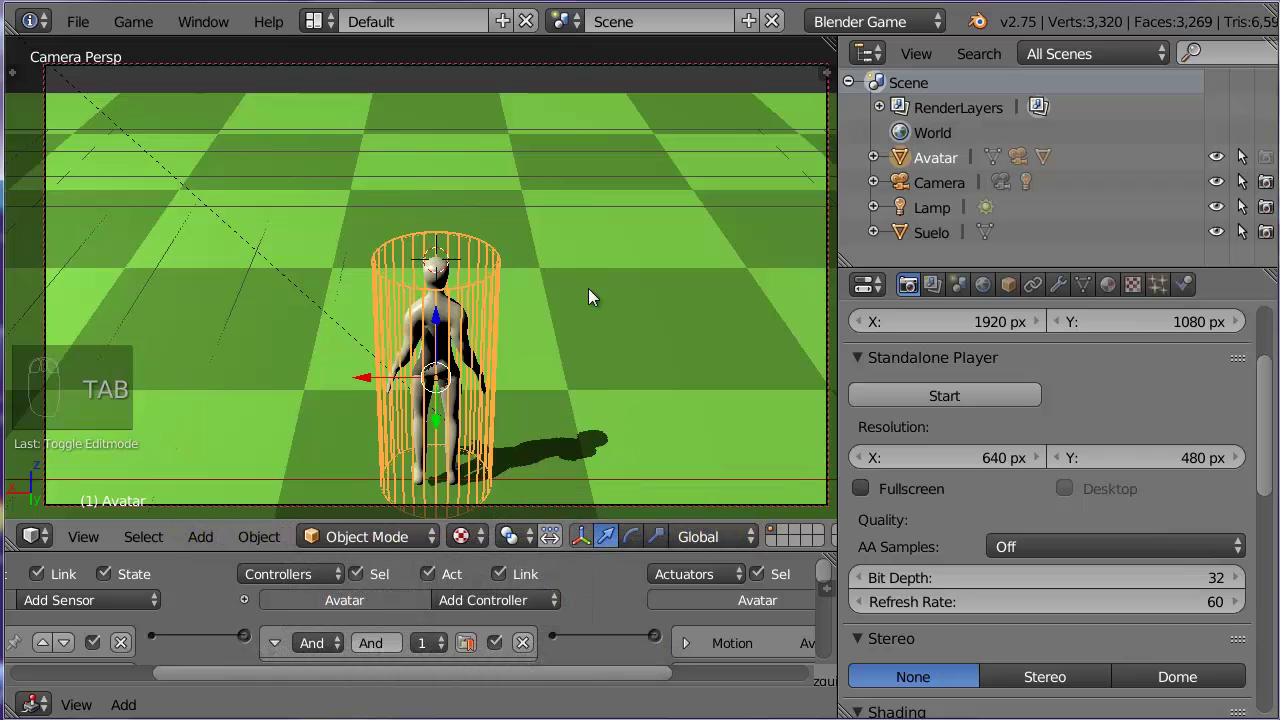
# Step: Add a Plain Axes empty named 'objetivo' at the cursor and select it with Avatar
pyautogui.press('shift+a')
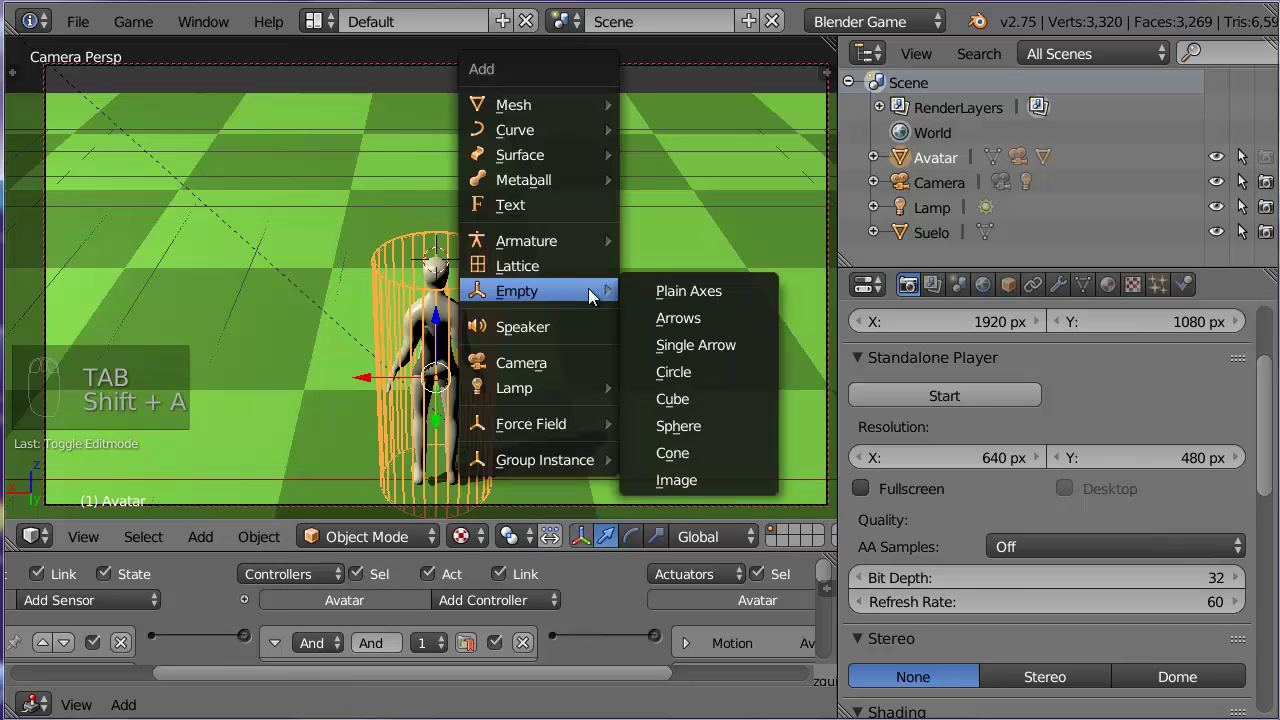
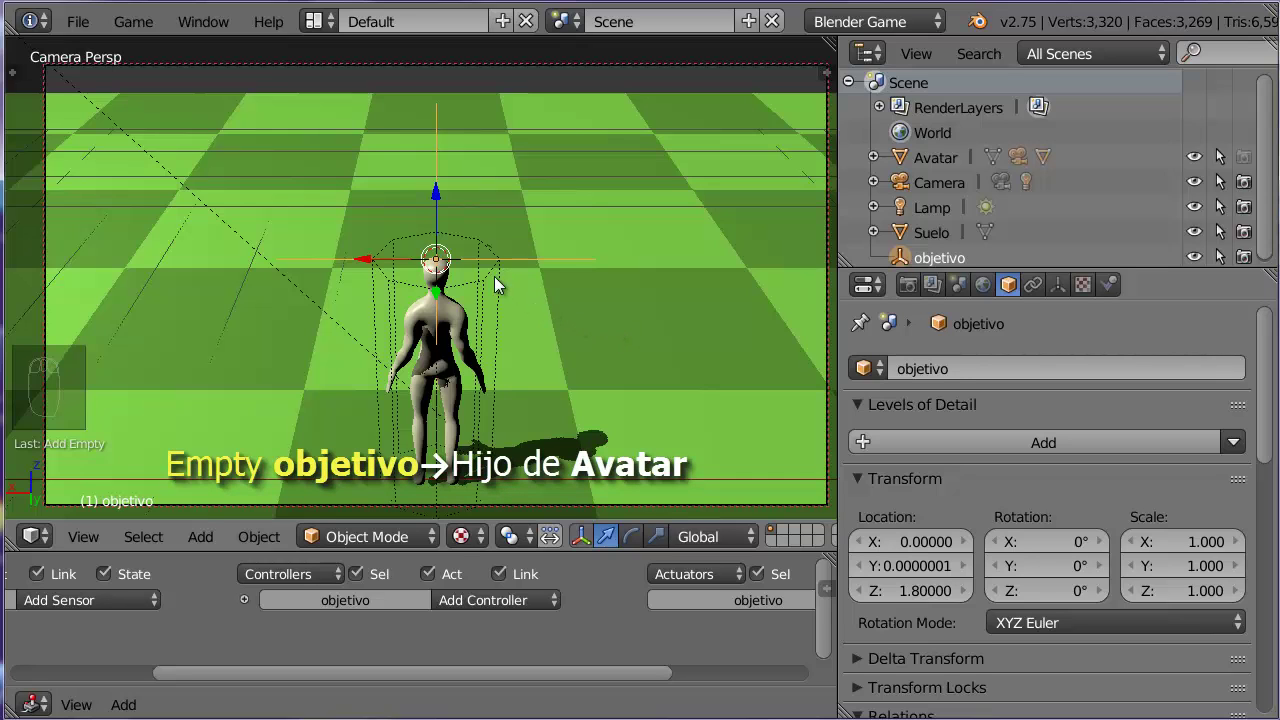
pyautogui.moveTo(493, 277); pyautogui.dragTo(599, 306)
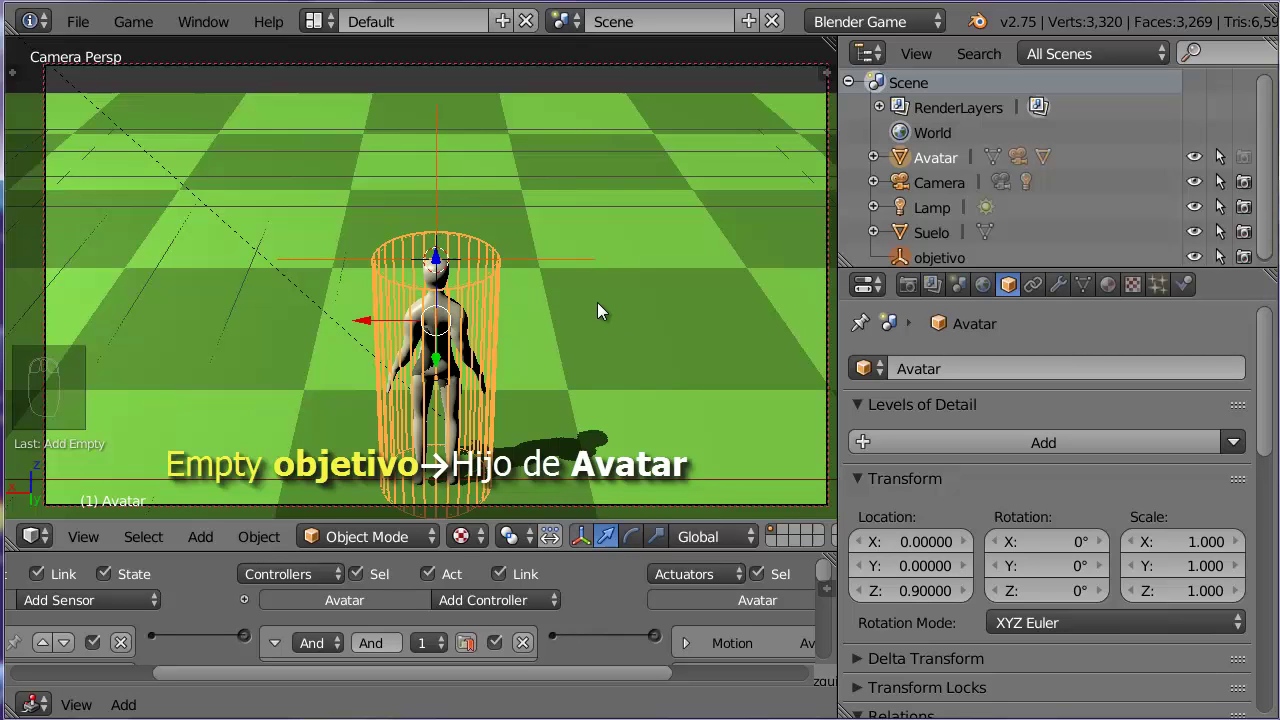
# Step: Parent objetivo to Avatar, clear Camara3a's parent and begin parenting it to objetivo
pyautogui.press('ctrl+p')
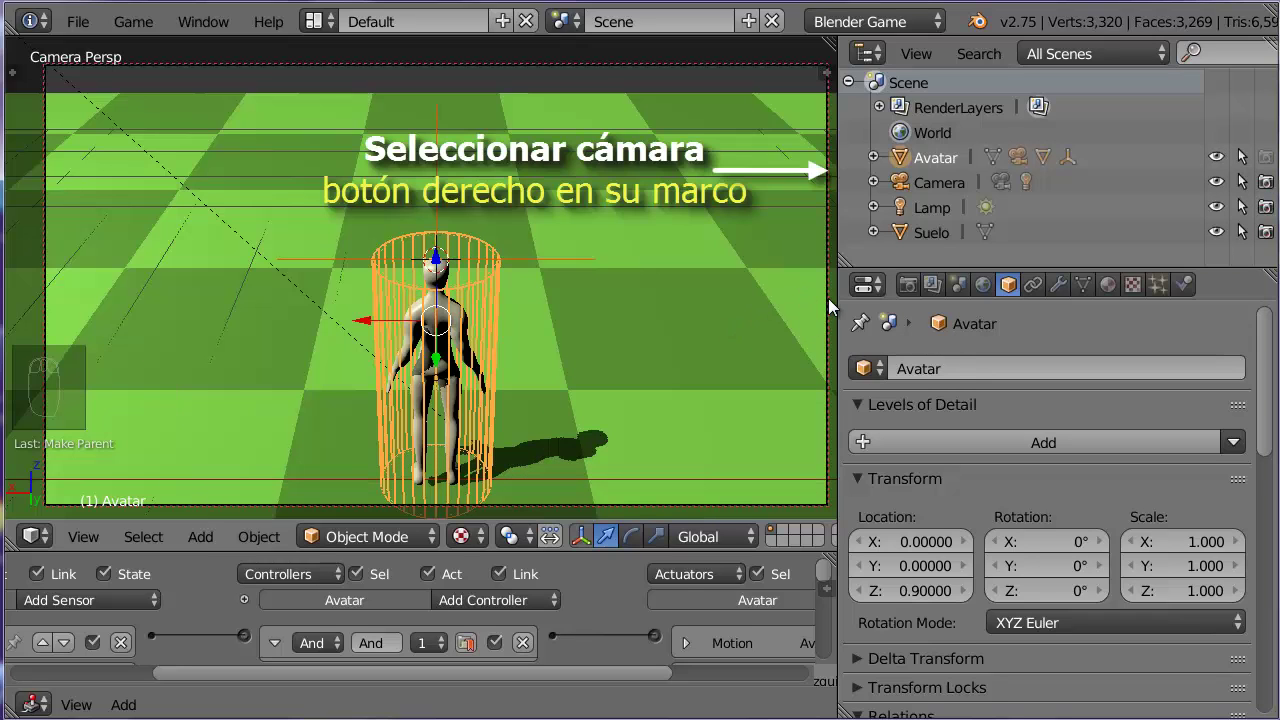
pyautogui.moveTo(830, 302); pyautogui.dragTo(609, 306)
pyautogui.press('alt+p')
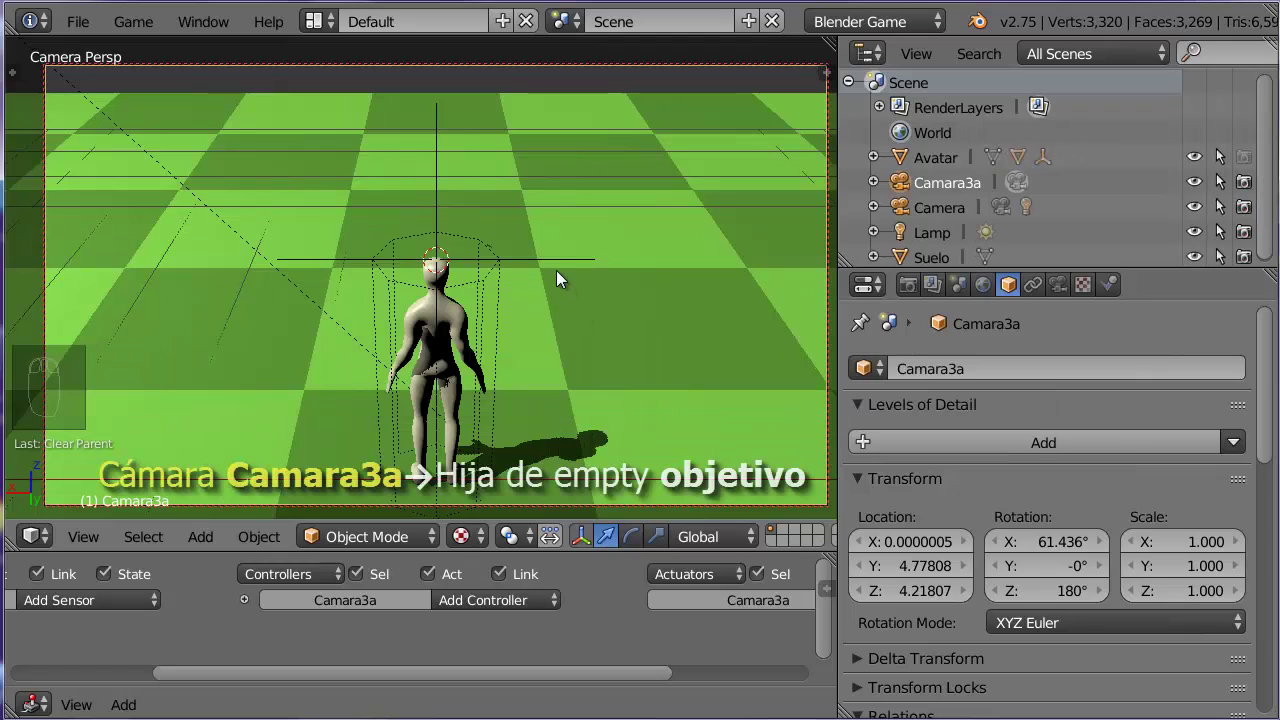
pyautogui.moveTo(555, 262); pyautogui.dragTo(622, 328)
pyautogui.press('ctrl+p')
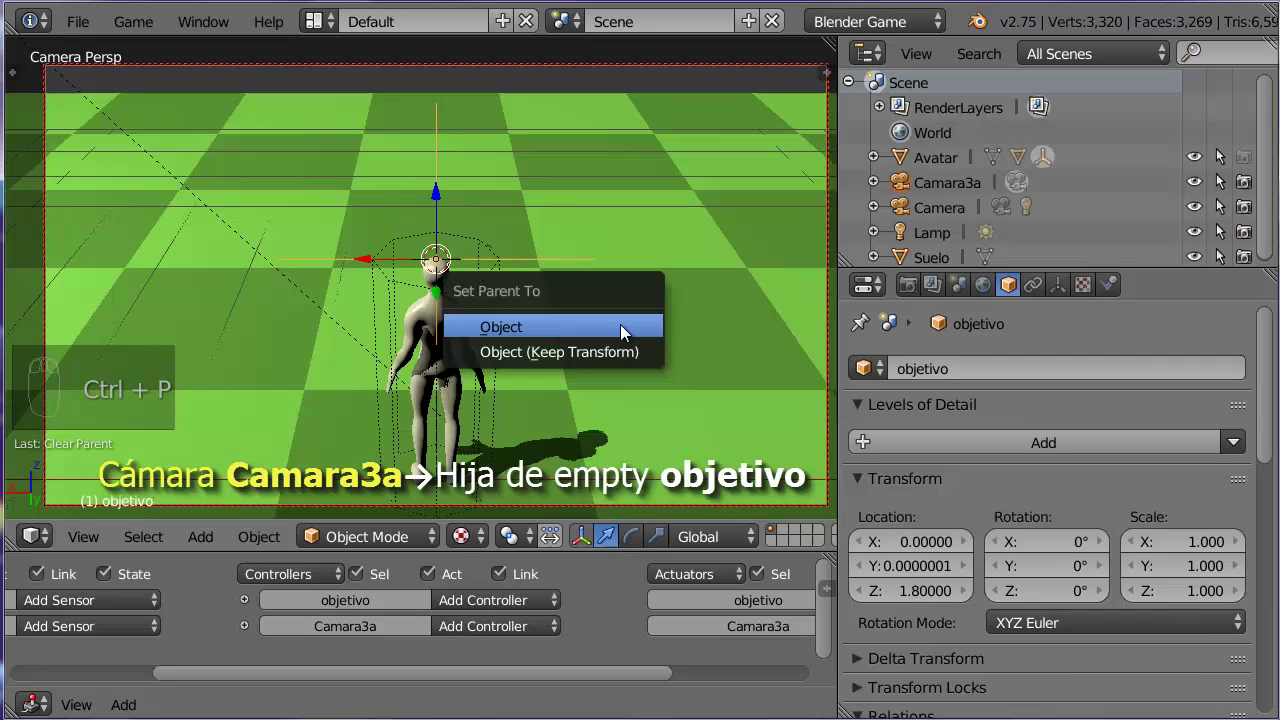
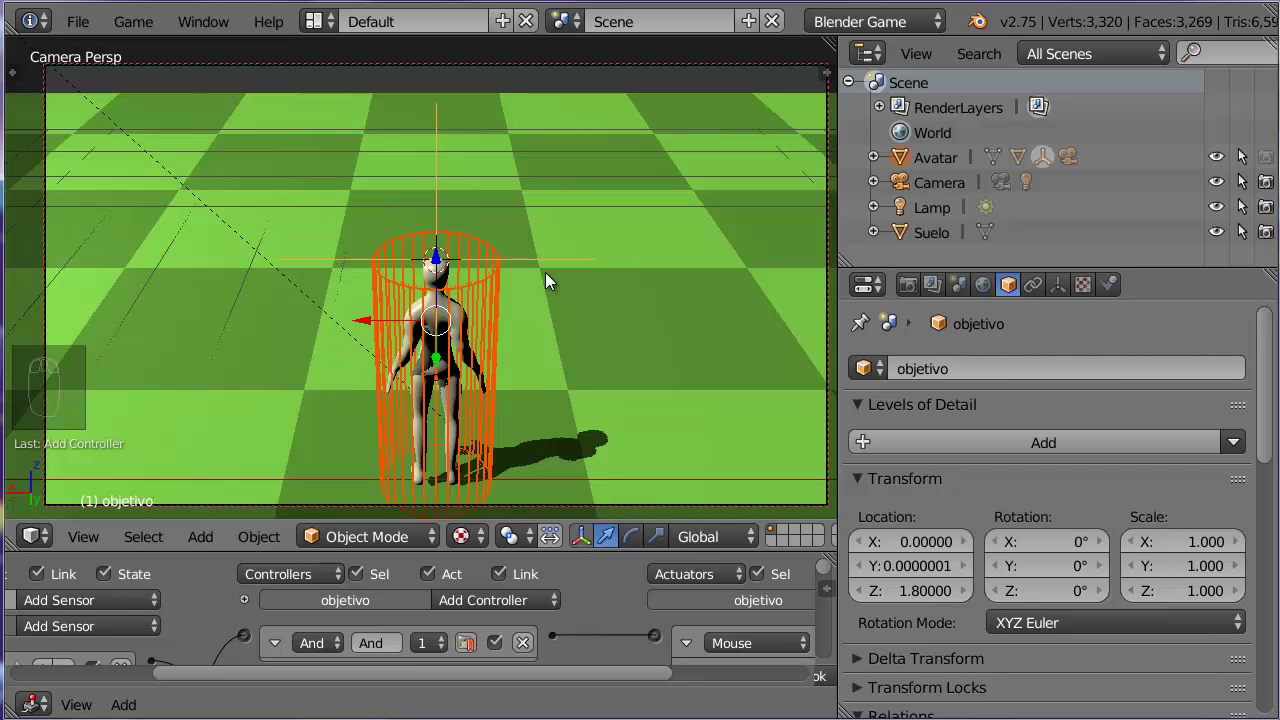
# Step: Select objetivo alone and view it centred from the Right Orthographic side
pyautogui.rightClick(542, 262)
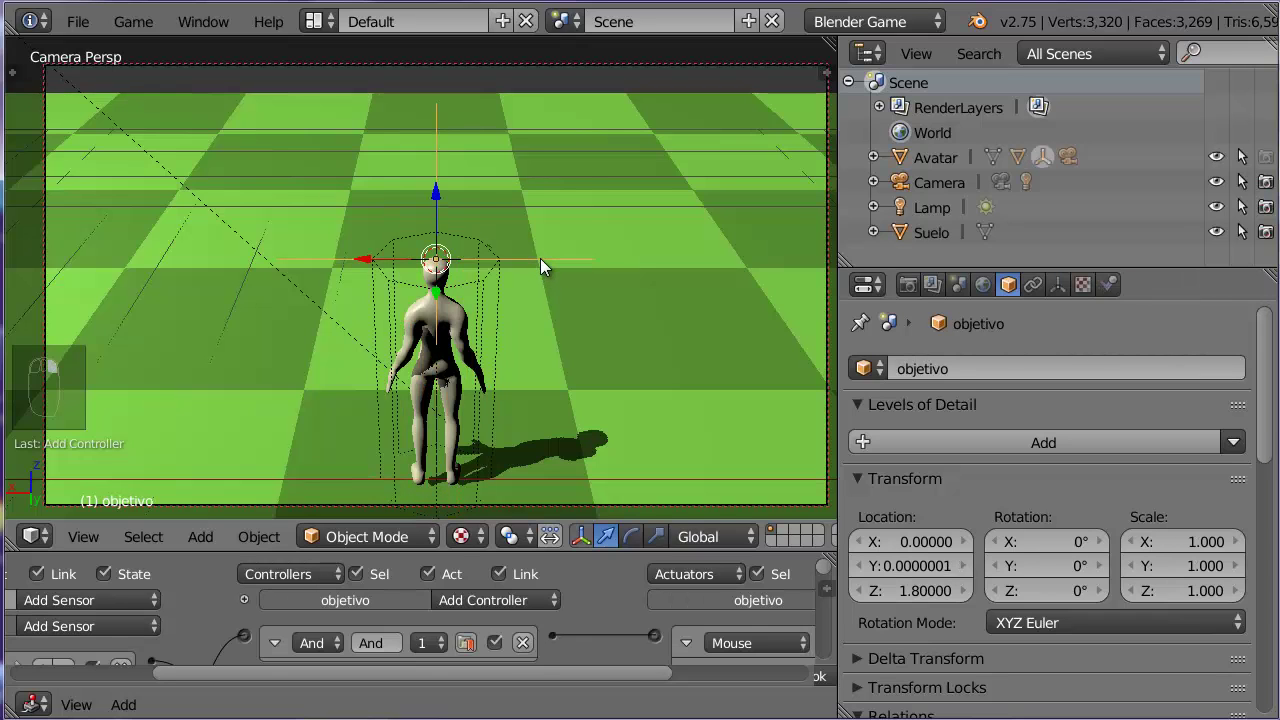
pyautogui.press('shift+s')
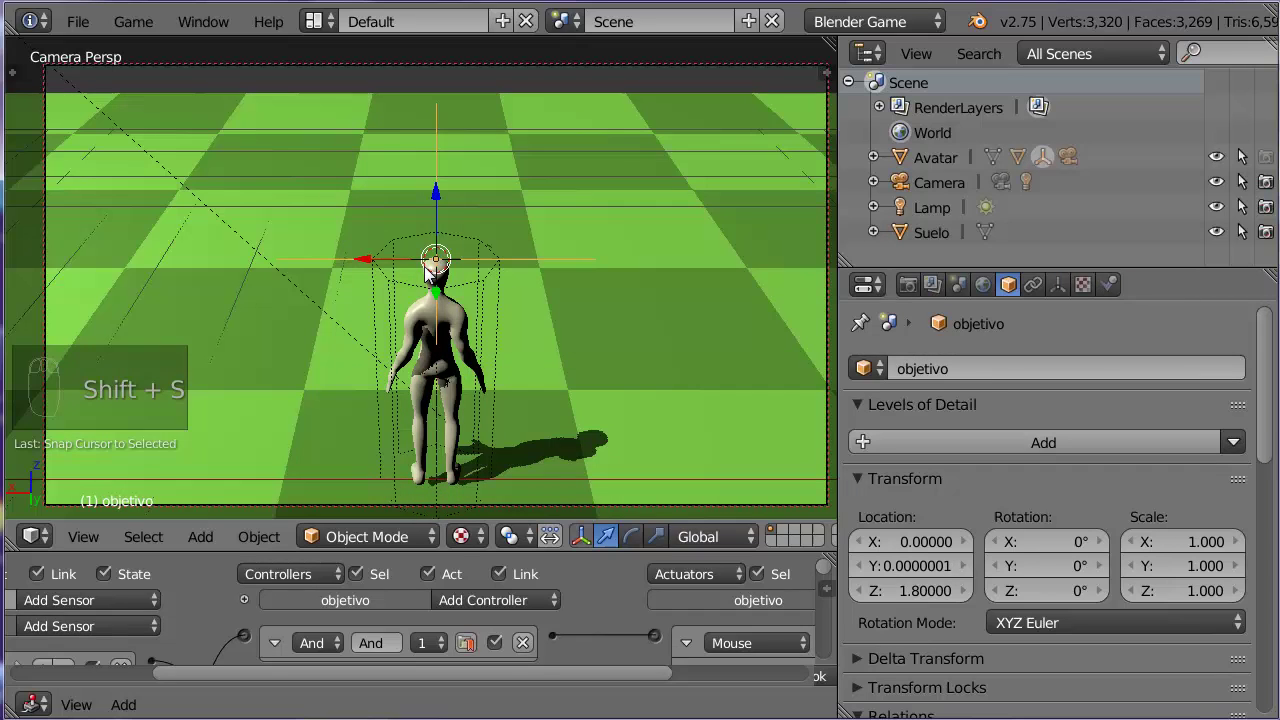
pyautogui.press('KP_3')
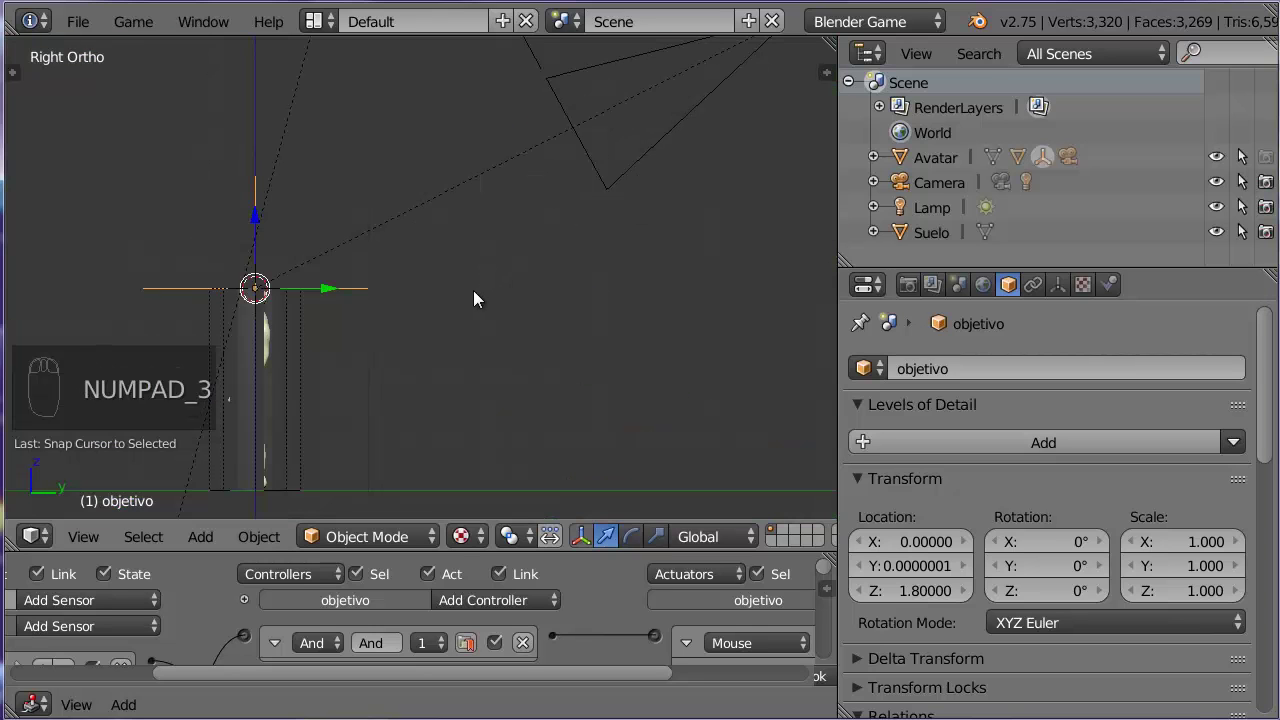
# Step: Add camera Camara1a at objetivo's position and rotate it about Z to face forward
pyautogui.press('shift+a')
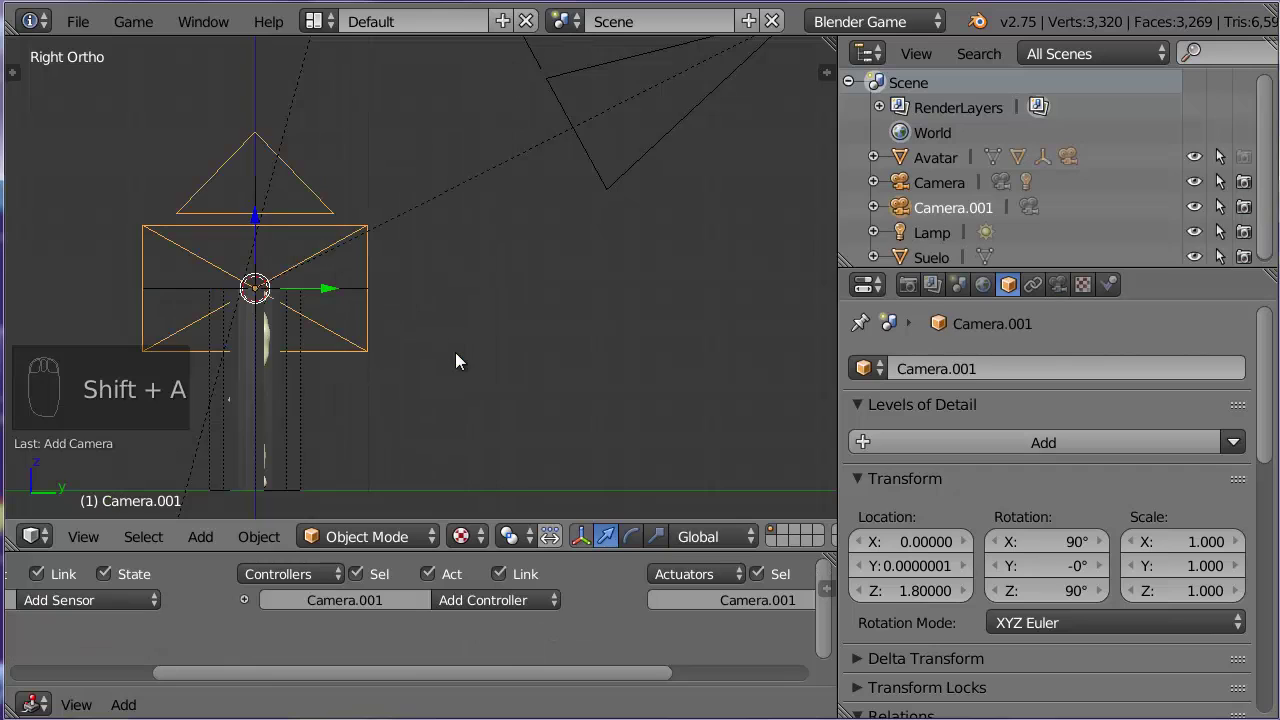
pyautogui.moveTo(553, 306); pyautogui.dragTo(673, 288)
pyautogui.moveTo(694, 284); pyautogui.dragTo(694, 284)
pyautogui.middleClick(694, 284)
pyautogui.press('r')
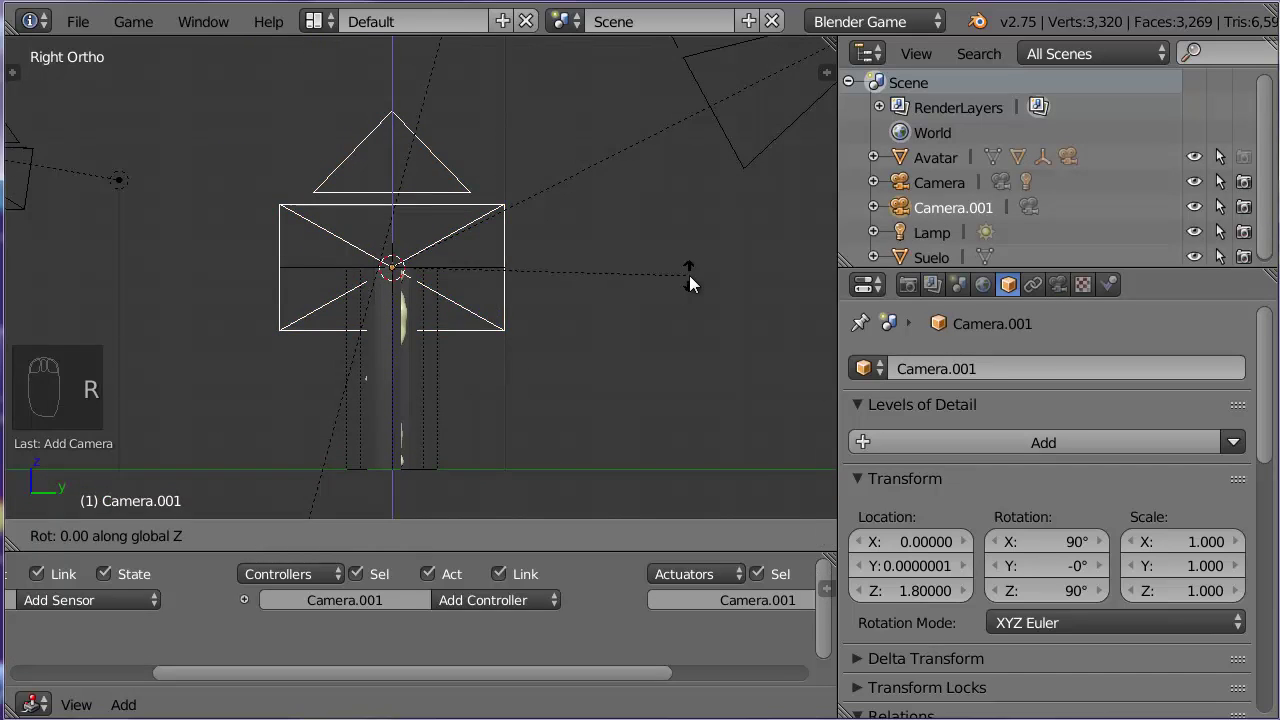
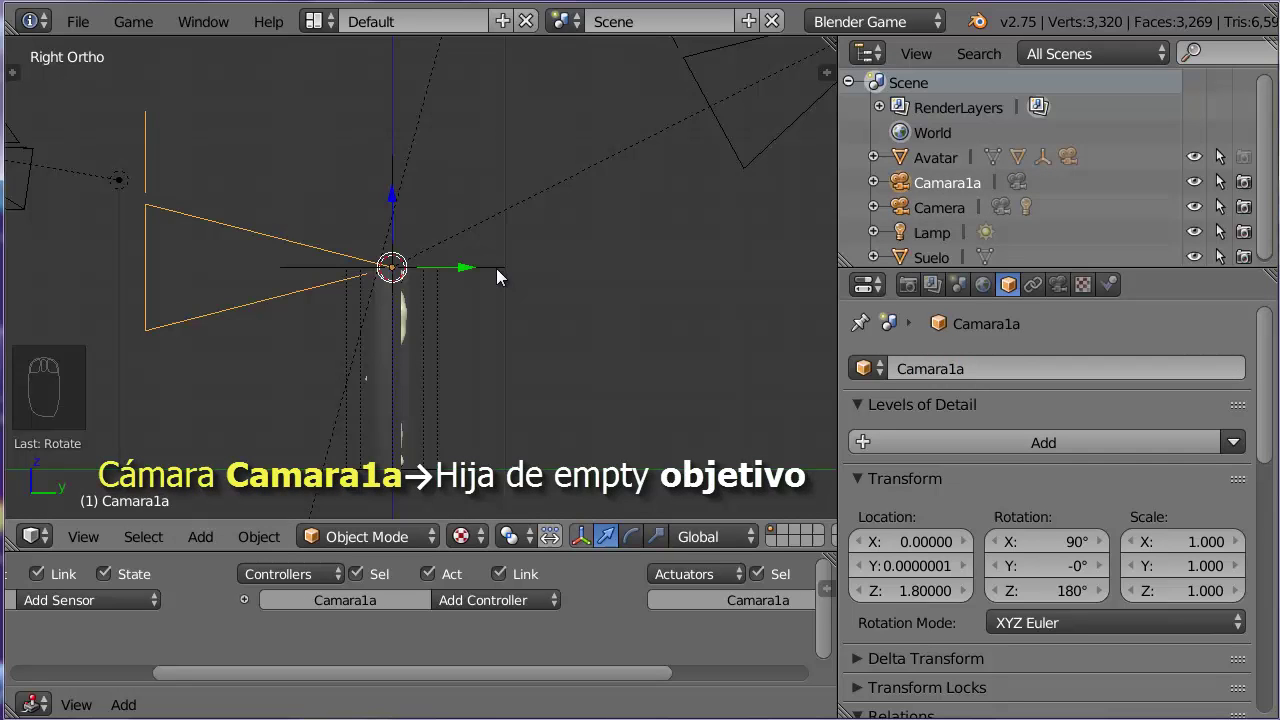
# Step: Parent Camara1a to objetivo and select Camara1a on its own
pyautogui.moveTo(502, 274); pyautogui.dragTo(601, 310)
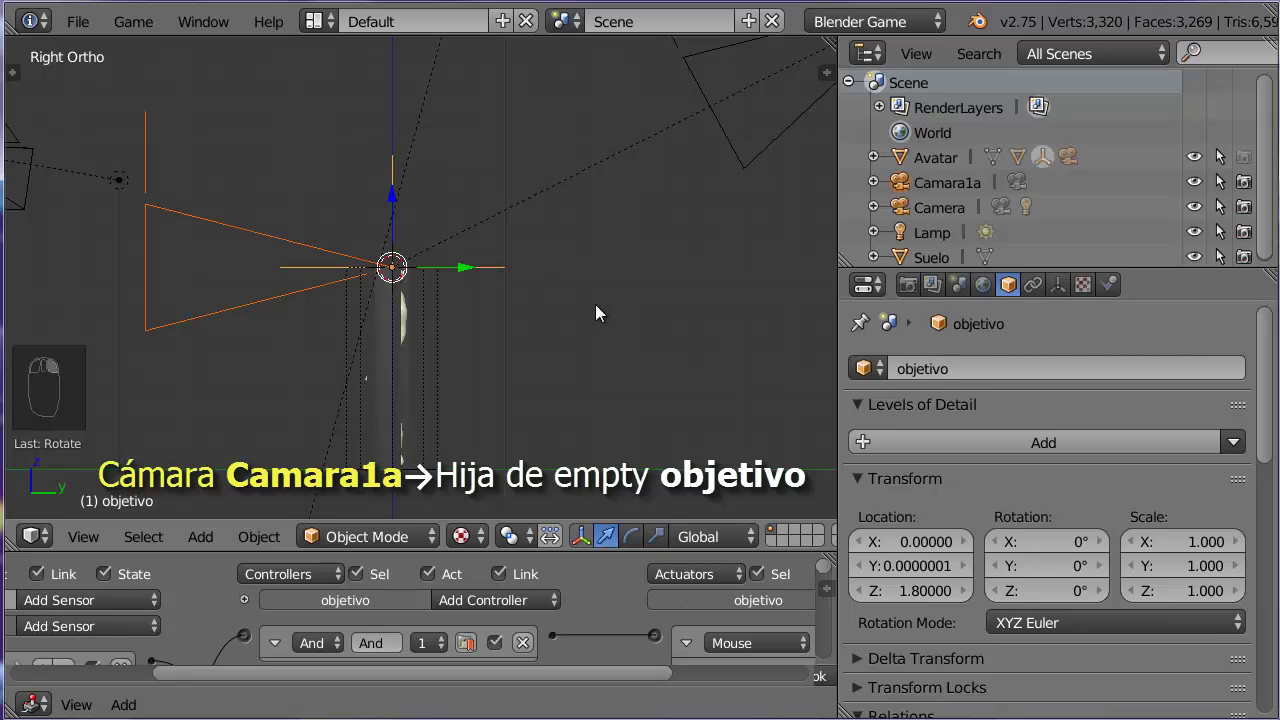
pyautogui.press('ctrl+p')
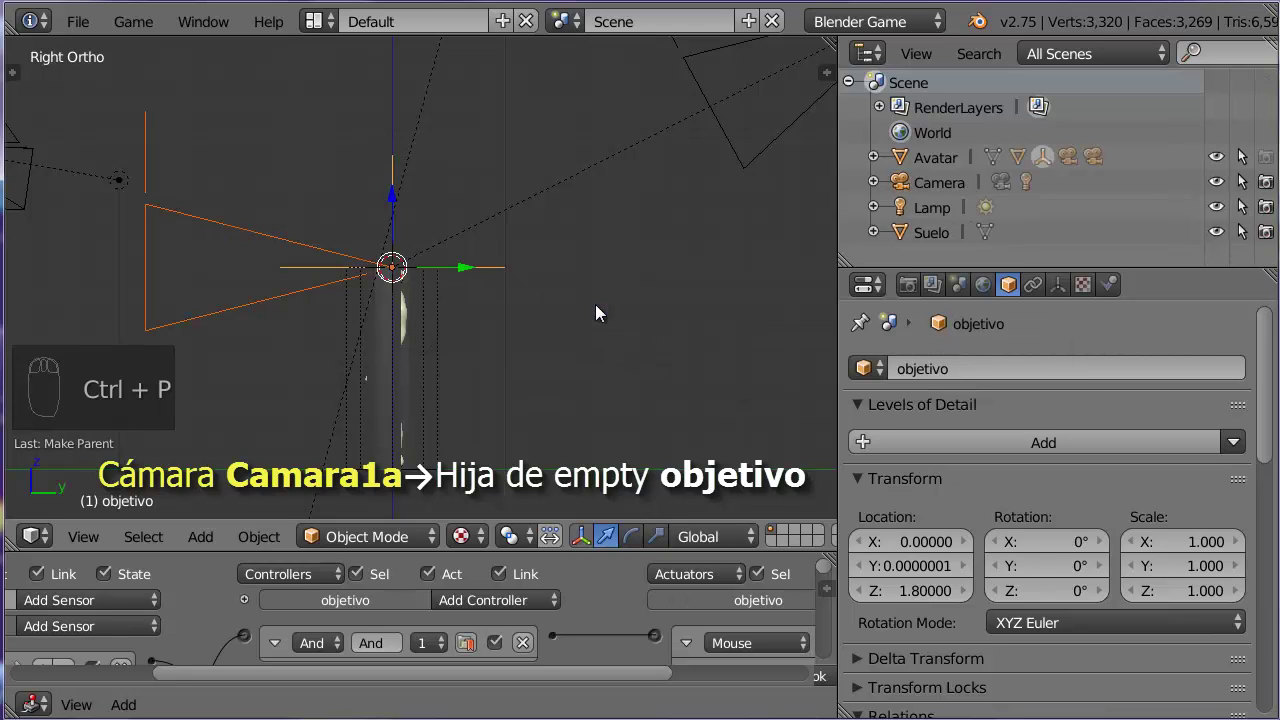
pyautogui.rightClick(243, 310)
# Step: Set Camara1a as the scene's active camera, test through it, then return to the side view
pyautogui.press('ctrl+KP_0')
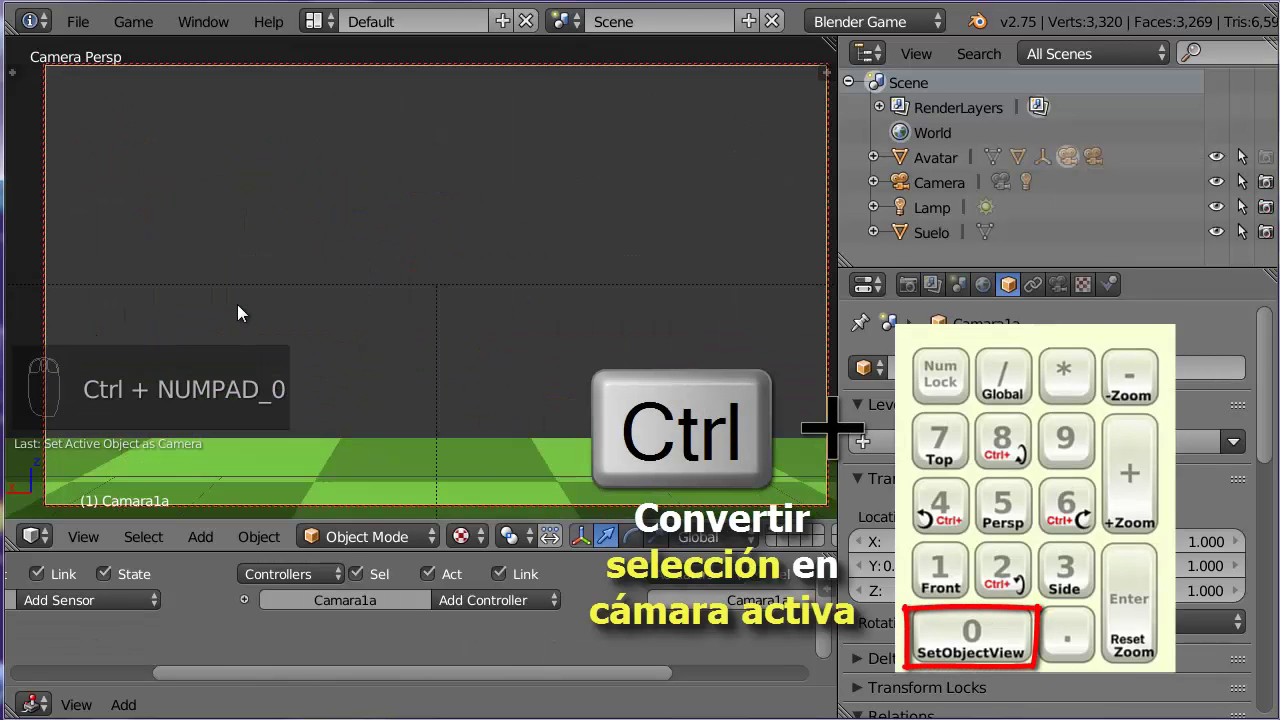
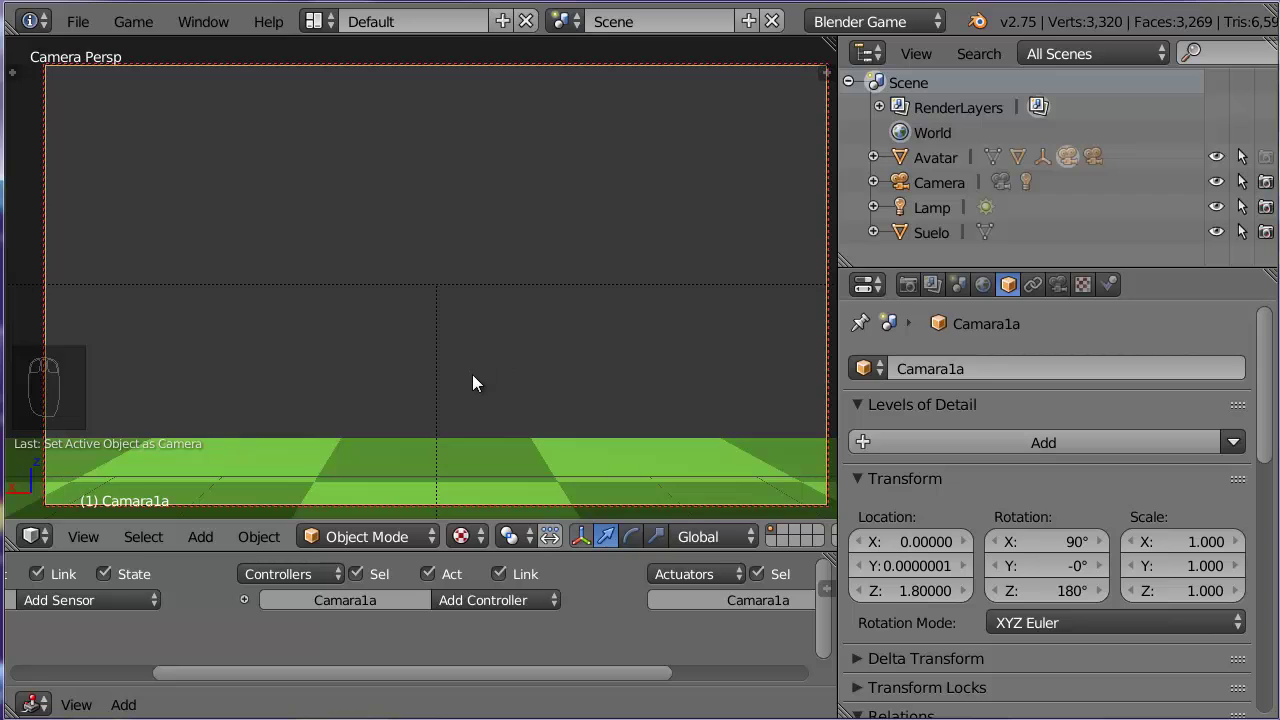
pyautogui.press('KP_0')
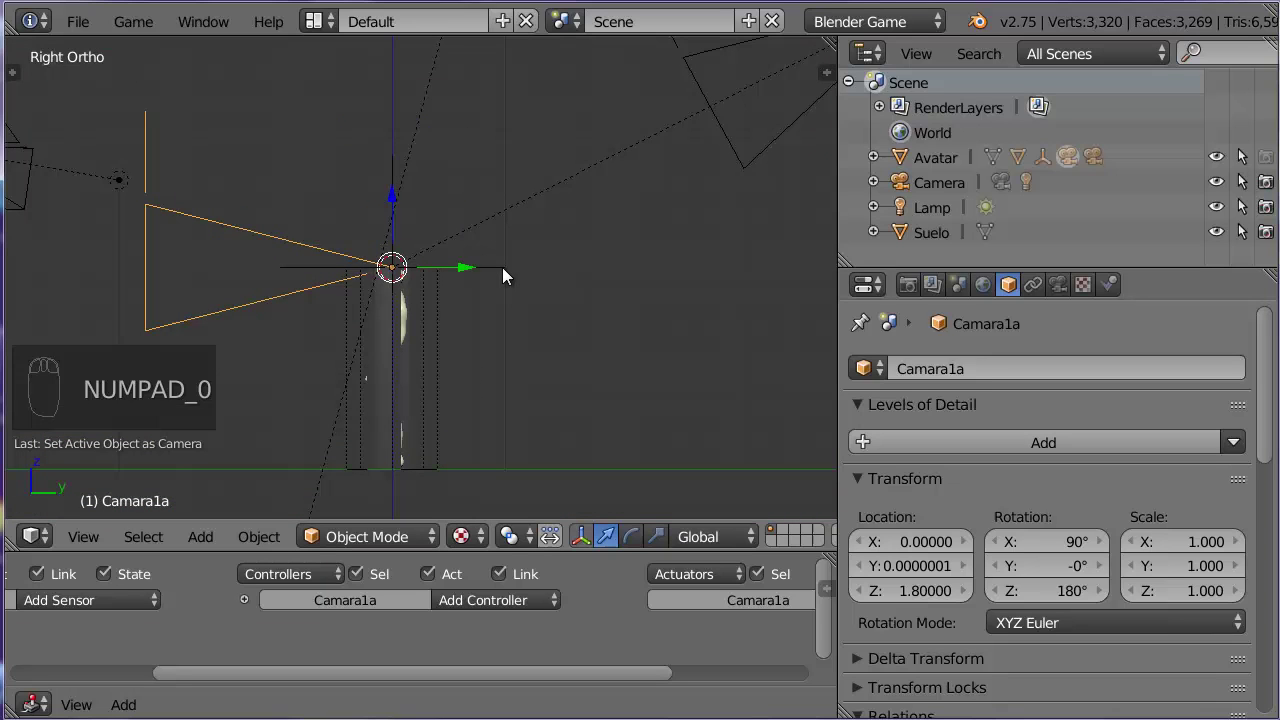
# Step: Select objetivo, show its logic bricks with a Mouse actuator and view through the active camera
pyautogui.moveTo(508, 273); pyautogui.dragTo(601, 587)
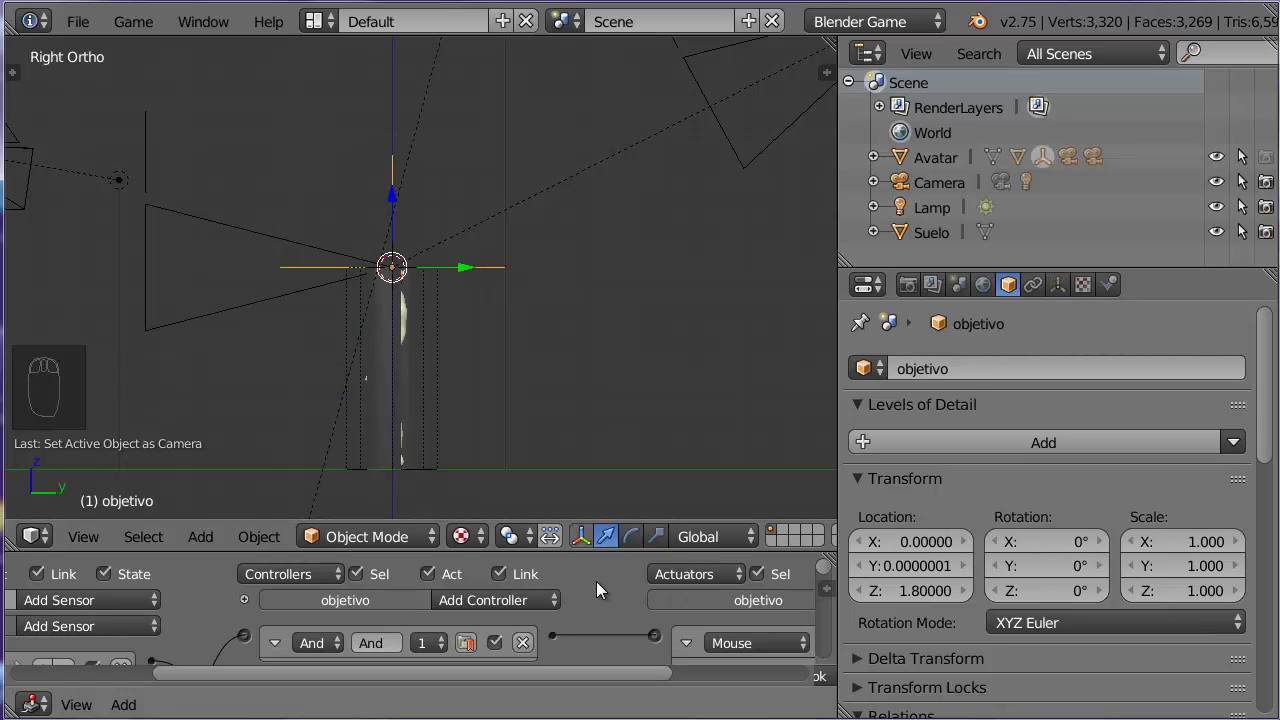
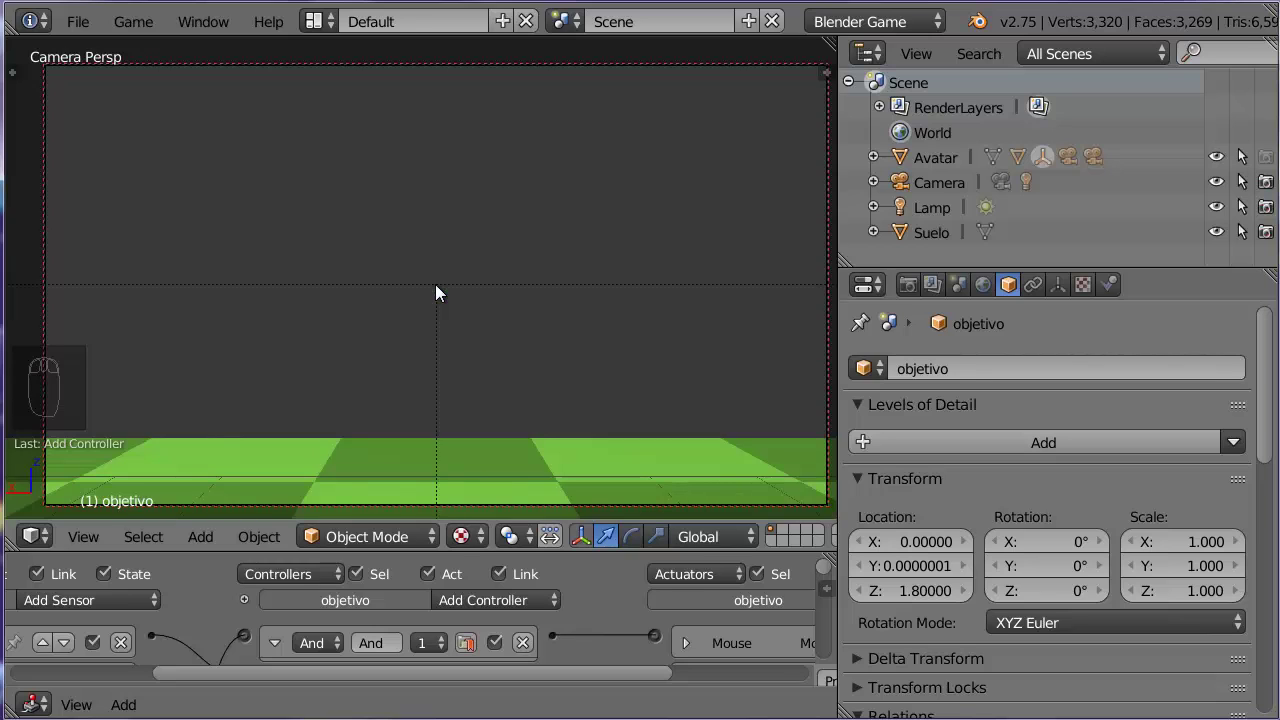
pyautogui.moveTo(436, 288); pyautogui.dragTo(443, 294)
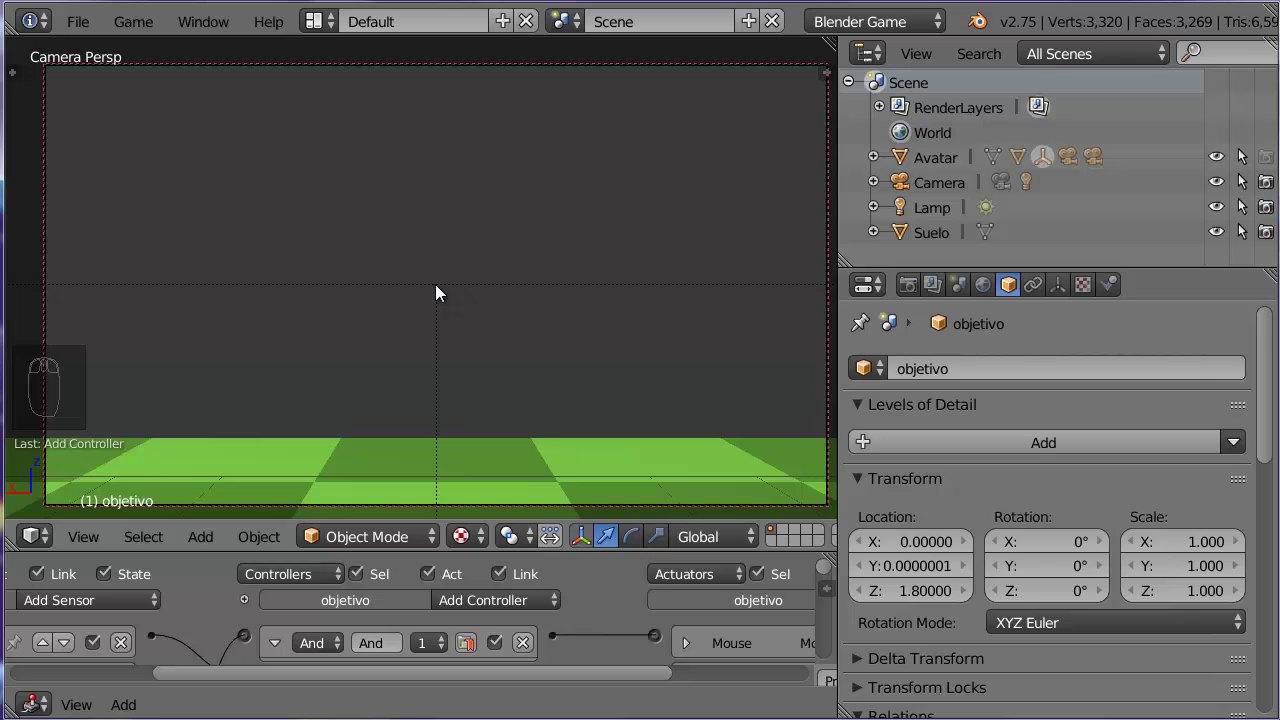